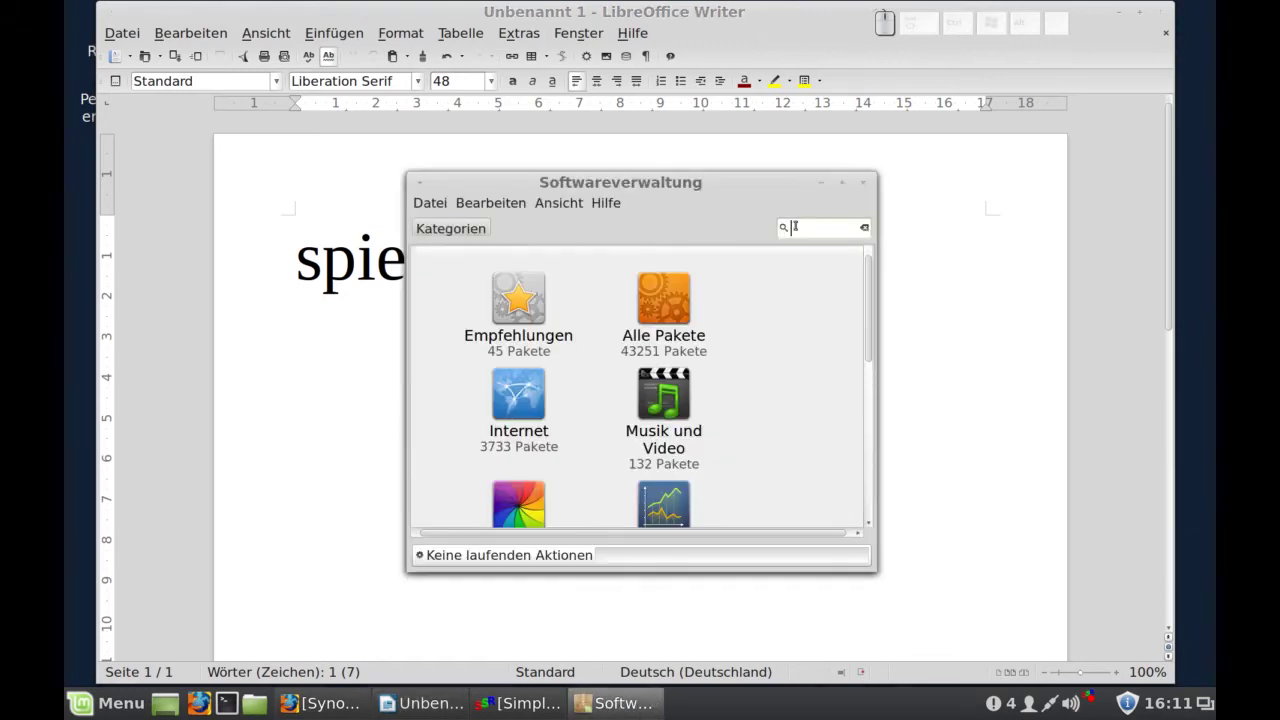
# Search Softwareverwaltung for 'mythes' to list thesaurus packages like mythes-de and mythes-de-ch.
pyautogui.press('m')
pyautogui.press('y')
pyautogui.press('t')
pyautogui.press('h')
pyautogui.press('e')
pyautogui.press('s')
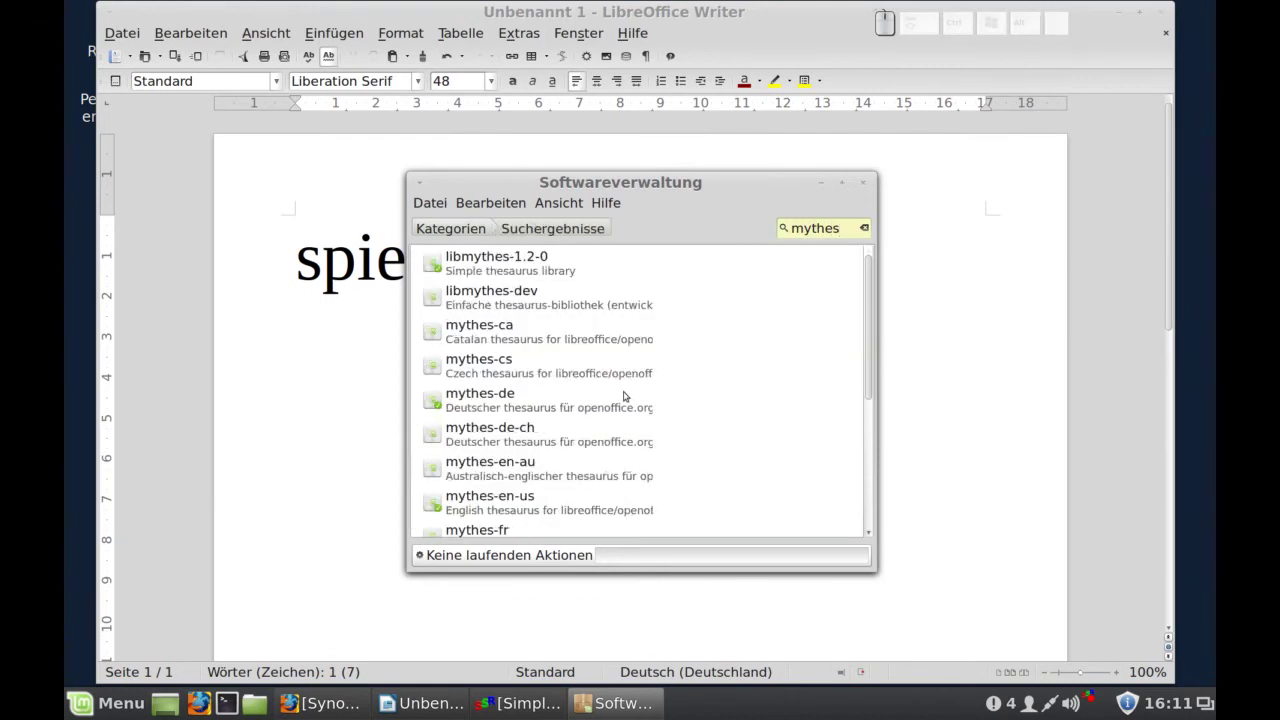
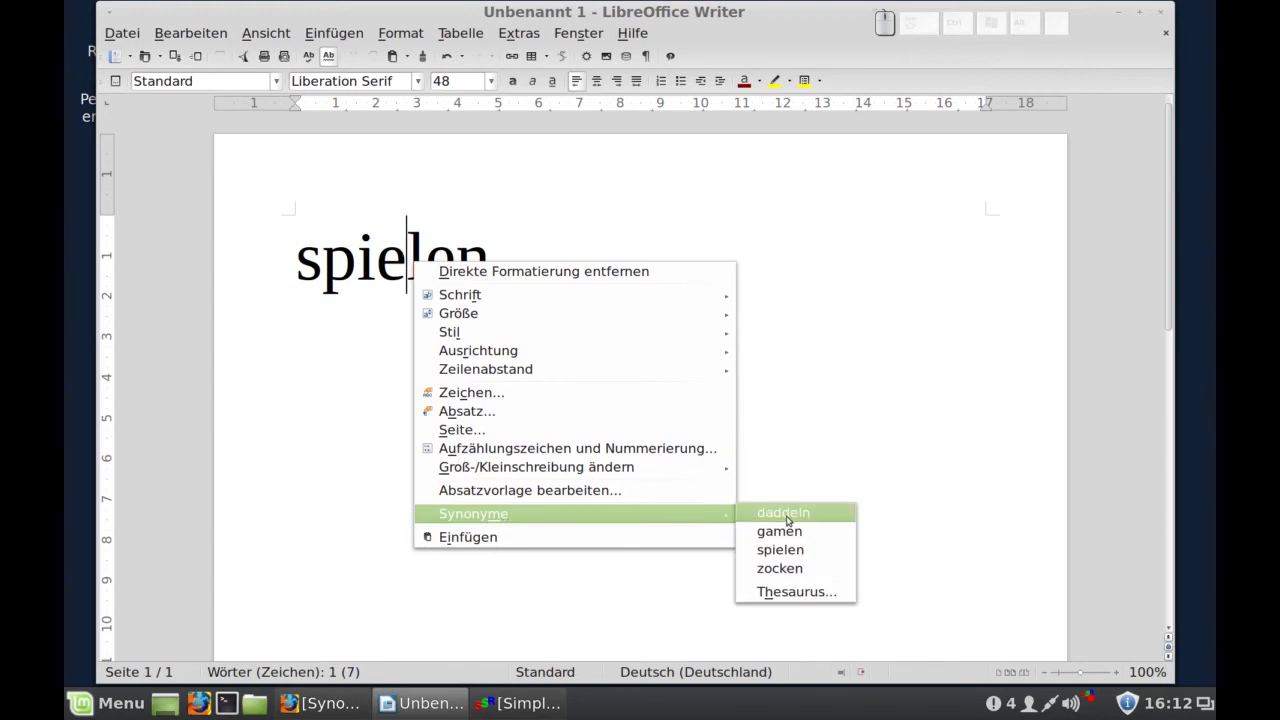
# Look up spielen in the Thesaurus via Extras > Sprache, then cancel without replacing it.
pyautogui.click(804, 420)
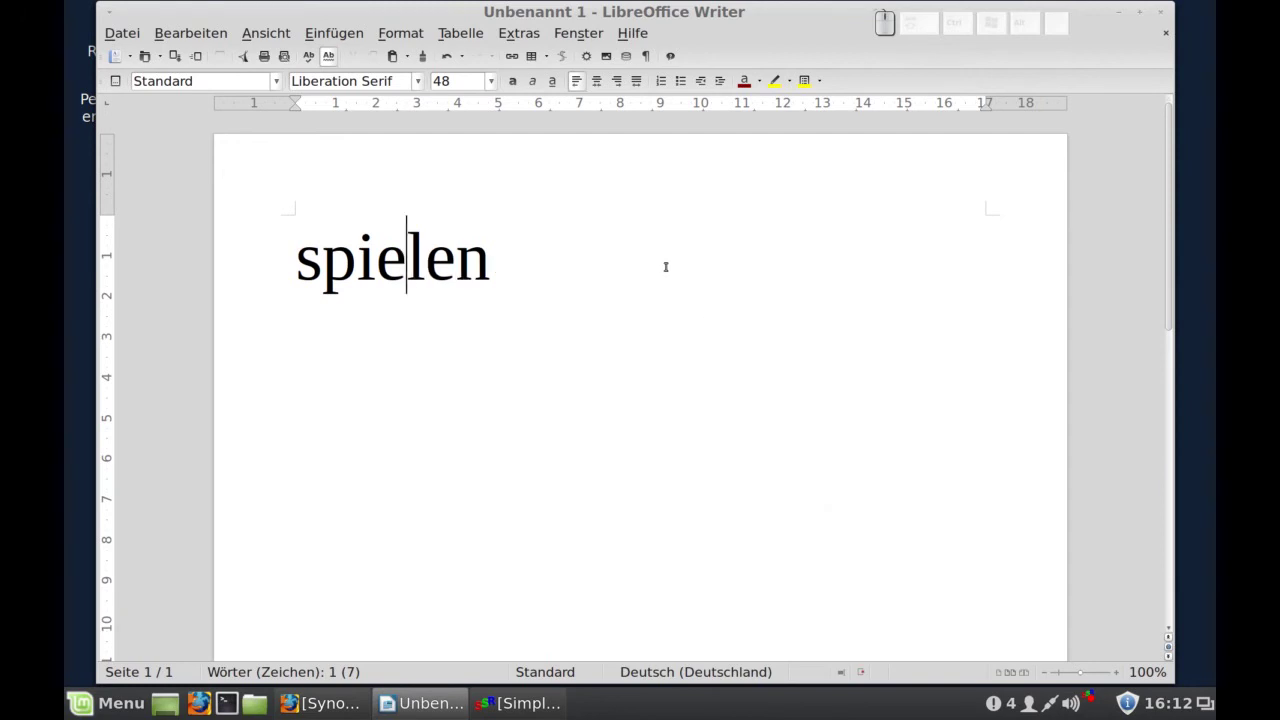
pyautogui.click(543, 38)
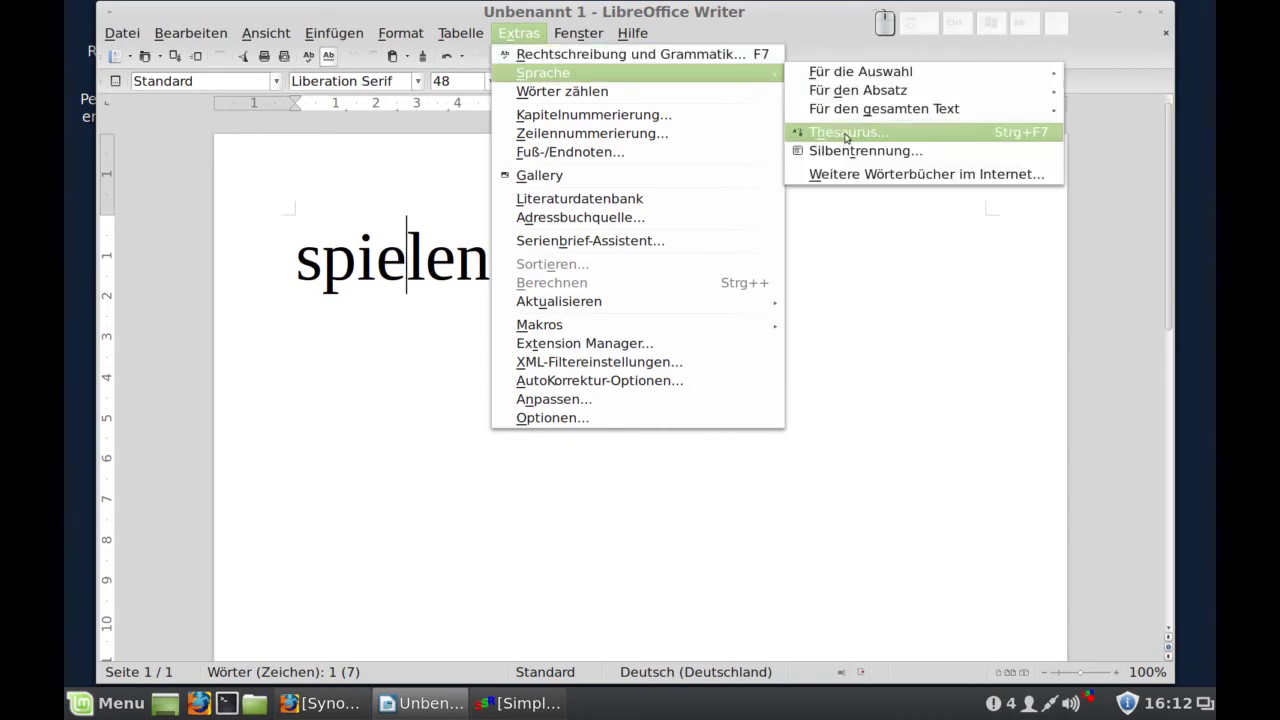
pyautogui.click(848, 136)
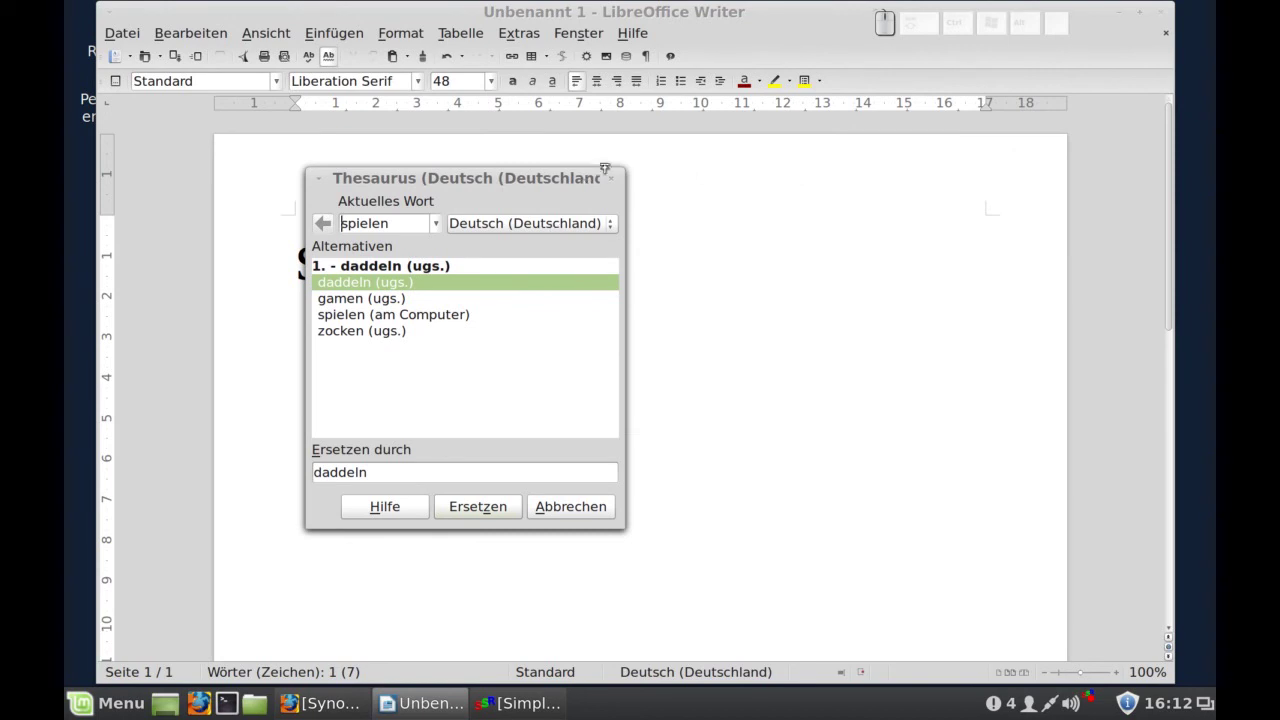
pyautogui.click(612, 185)
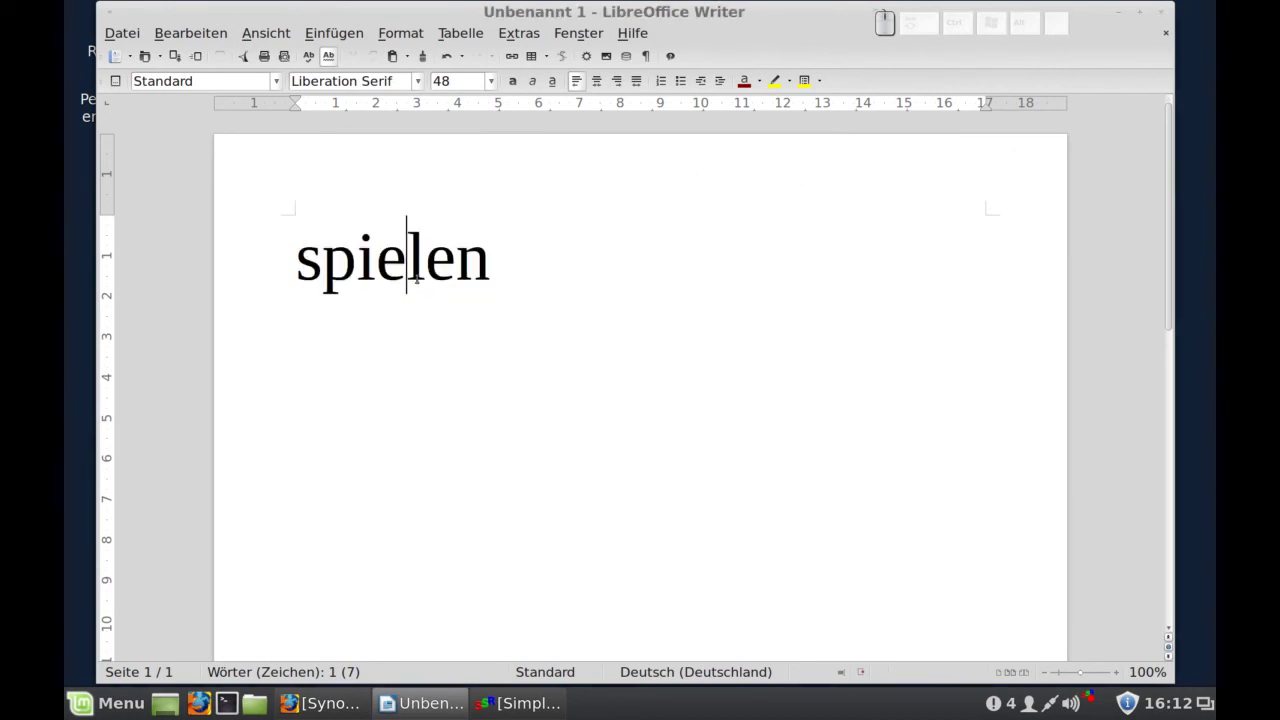
# Reopen the Thesaurus for spielen with Strg+F7 and cancel again, keeping the word unchanged.
pyautogui.press('ctrl+F7')
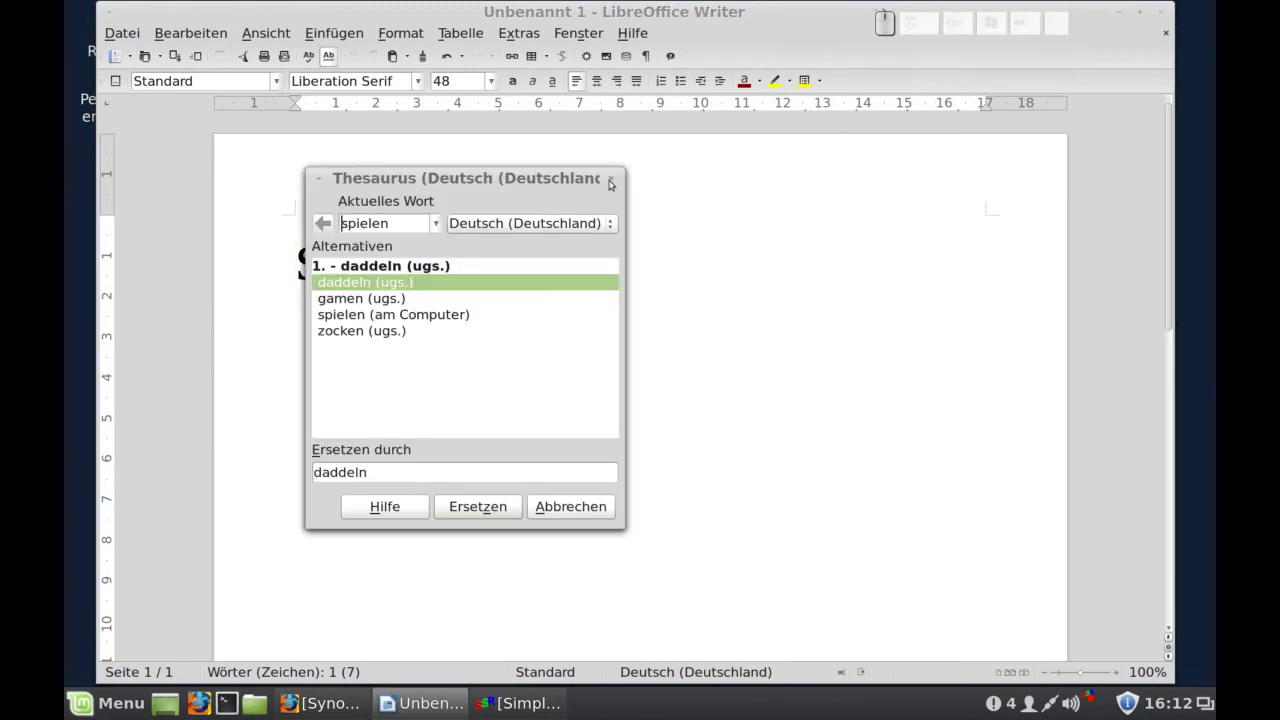
pyautogui.click(613, 183)
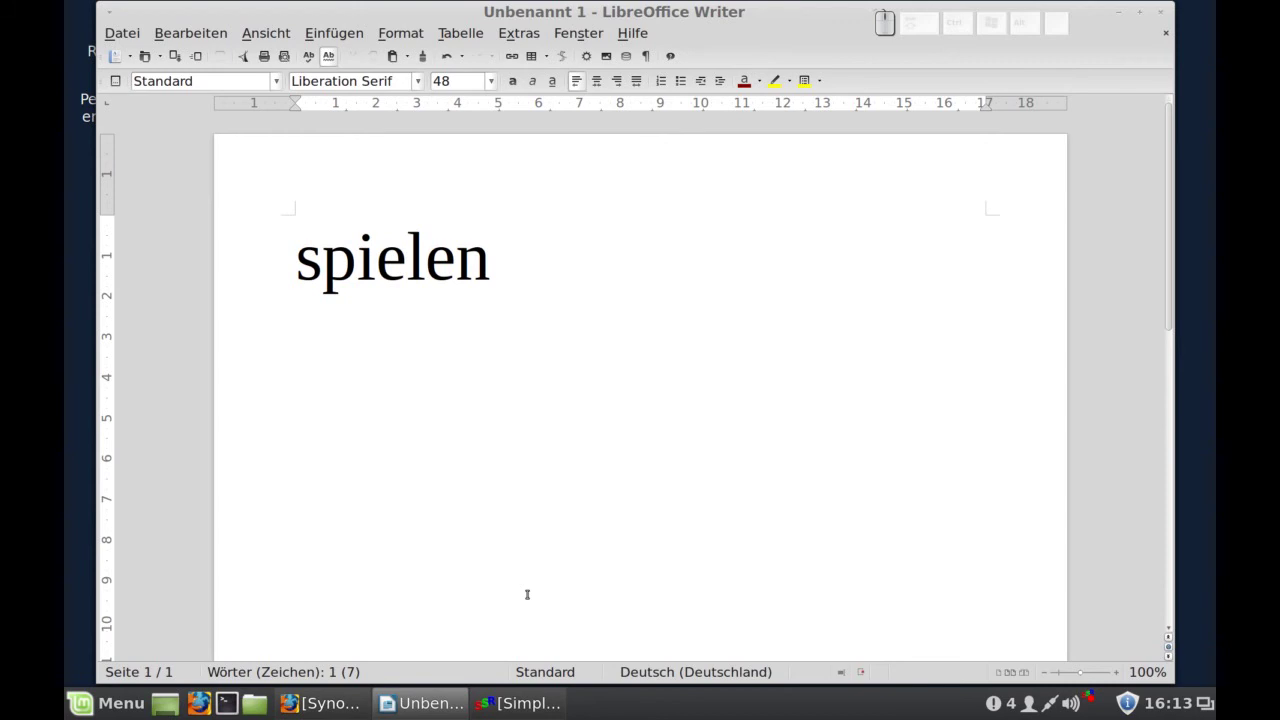